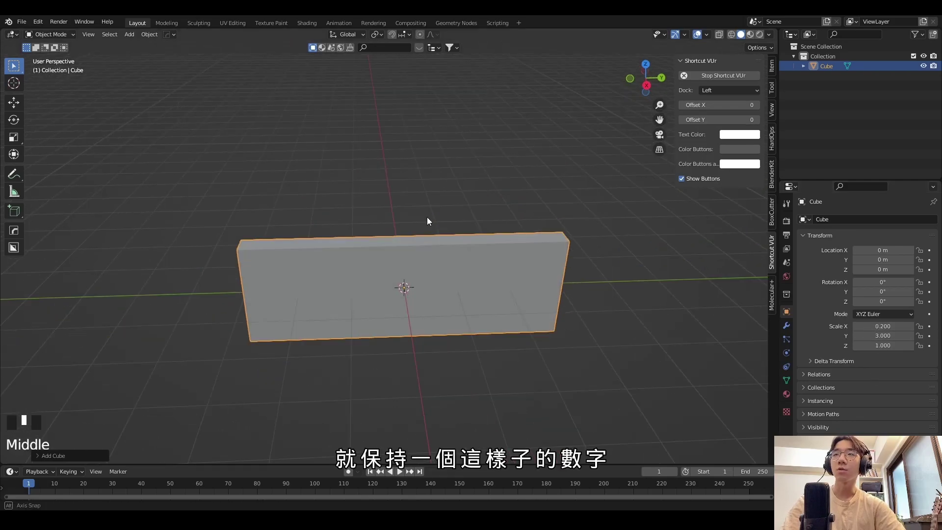
- Enter Edit Mode on the thin slab and view it side-on ready to tilt it into a slope
key(Tab)
key(KP_1)
key(KP_3)
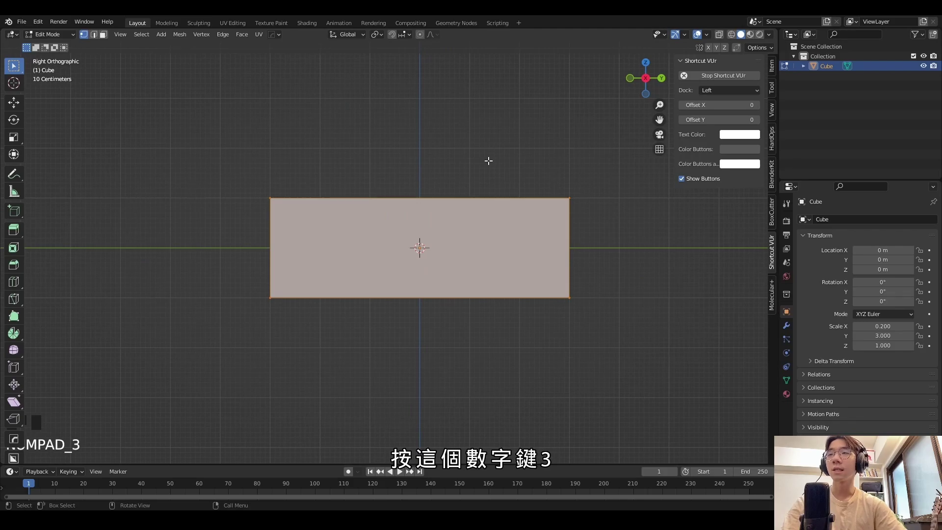
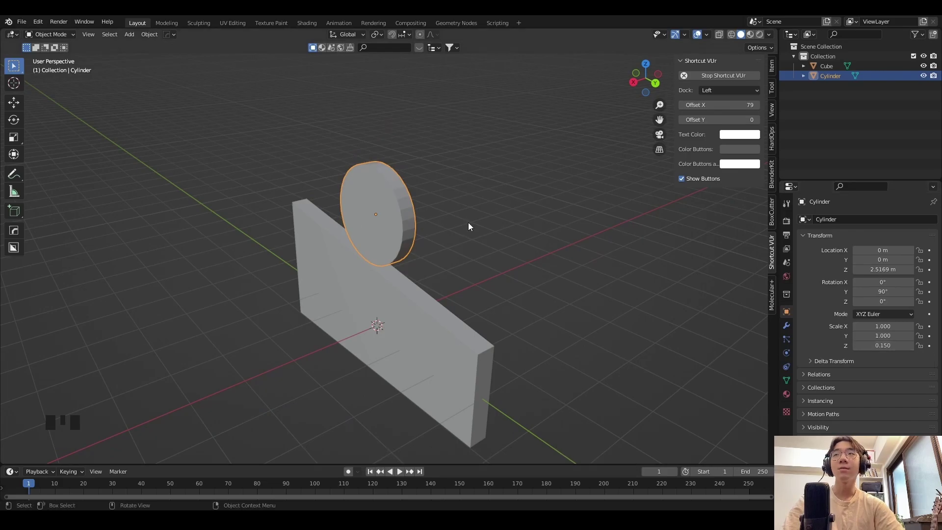
- Apply the upright disc's rotation and scale before hollowing it into a ring
key(ctrl+a)
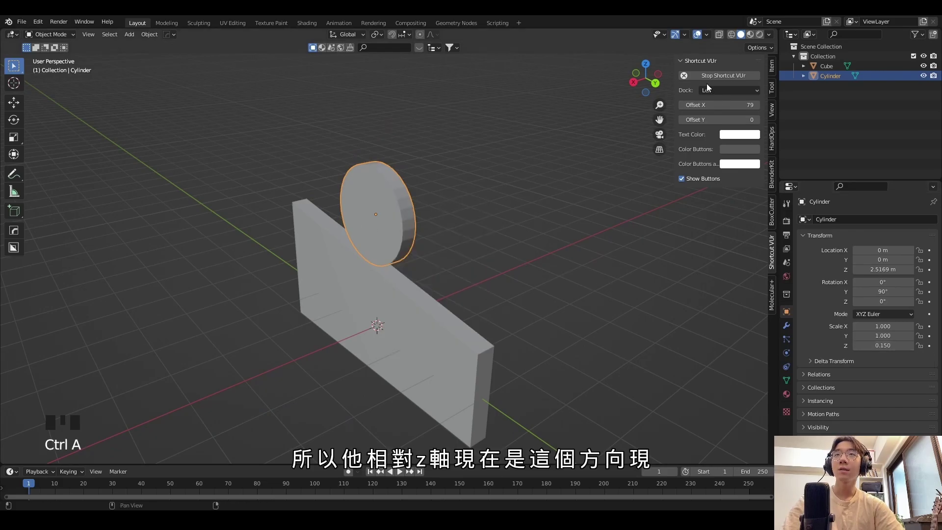
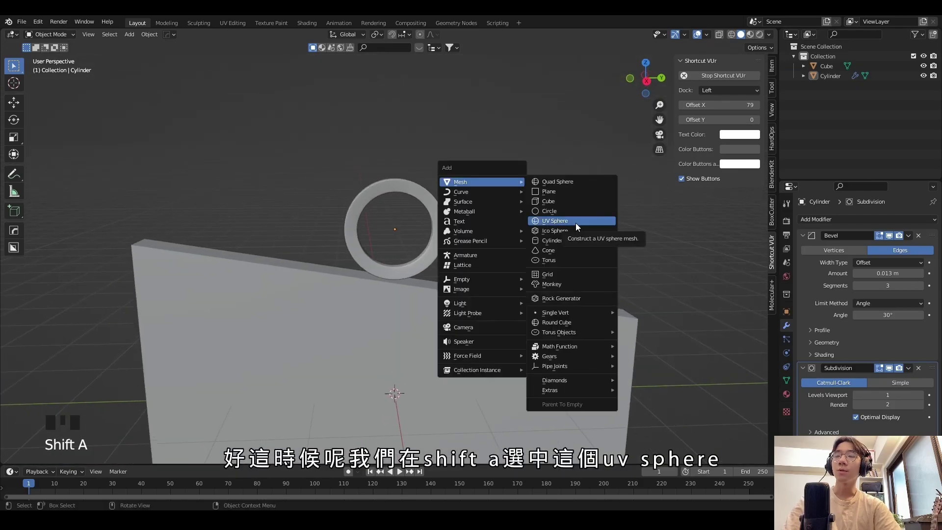
- Scale the UV sphere down and move it to sit inside the ring, checking from side views
middle_click(530, 229)
key(s)
key(g)
key(KP_1)
key(KP_2)
key(KP_1)
key(KP_Decimal)
key(g)
middle_click(471, 265)
scroll(down, 3)
drag(439, 237, 380, 232)
click(380, 232)
- Orbit and zoom around the ring and ball to line up the view for the camera
right_click(478, 196)
click(444, 152)
scroll(down, 3)
drag(350, 171, 486, 194)
scroll(down, 3)
drag(459, 214, 409, 194)
scroll(up, 3)
drag(448, 196, 531, 212)
scroll(down, 3)
drag(522, 220, 498, 221)
scroll(down, 3)
scroll(up, 3)
drag(509, 210, 500, 217)
- Add a camera and snap it to the current viewport view
key(shift+a)
scroll(up, 3)
drag(461, 289, 523, 248)
key(ctrl+alt+KP_0)
- Dolly the camera back to frame the ring and ball with a 100 mm focal length
key(g)
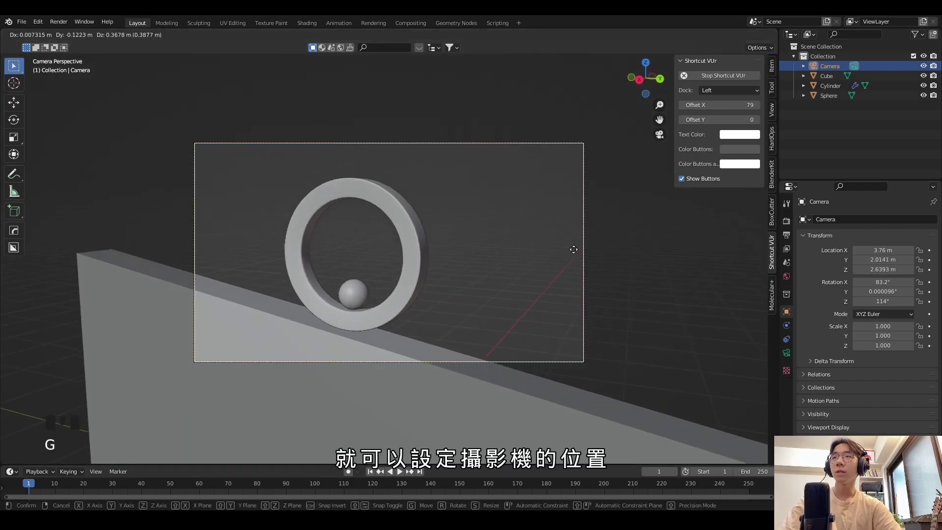
key(g)
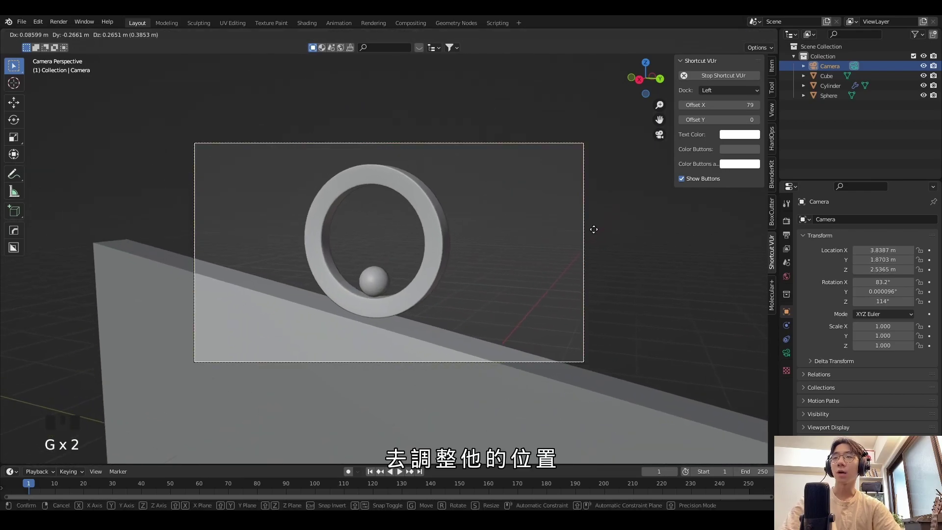
key(g)
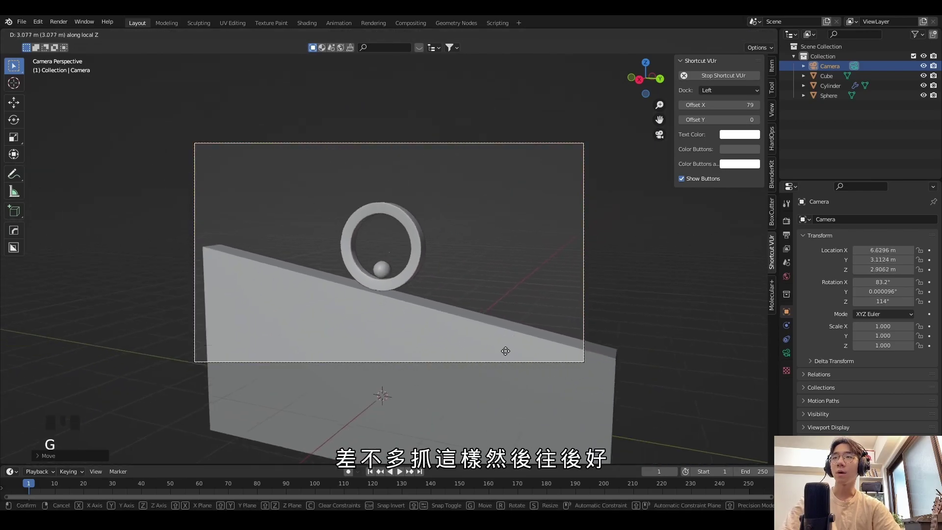
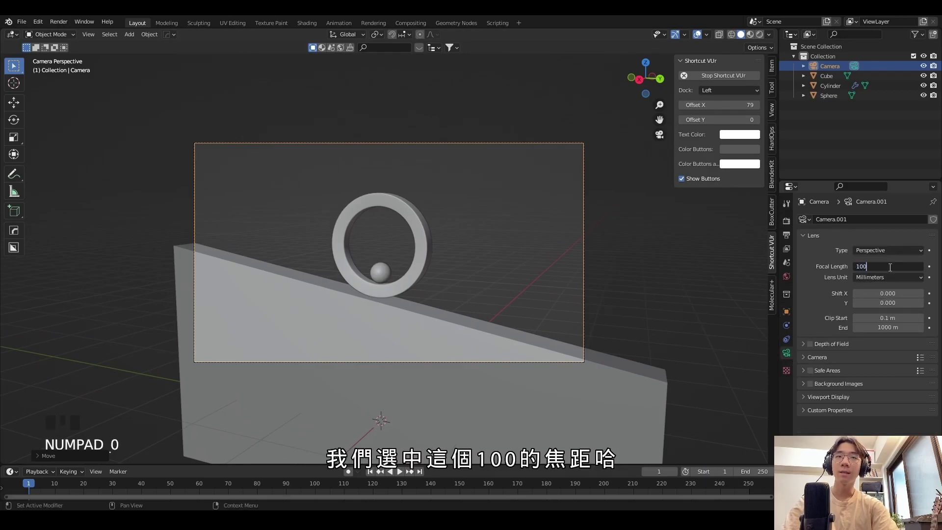
key(g)
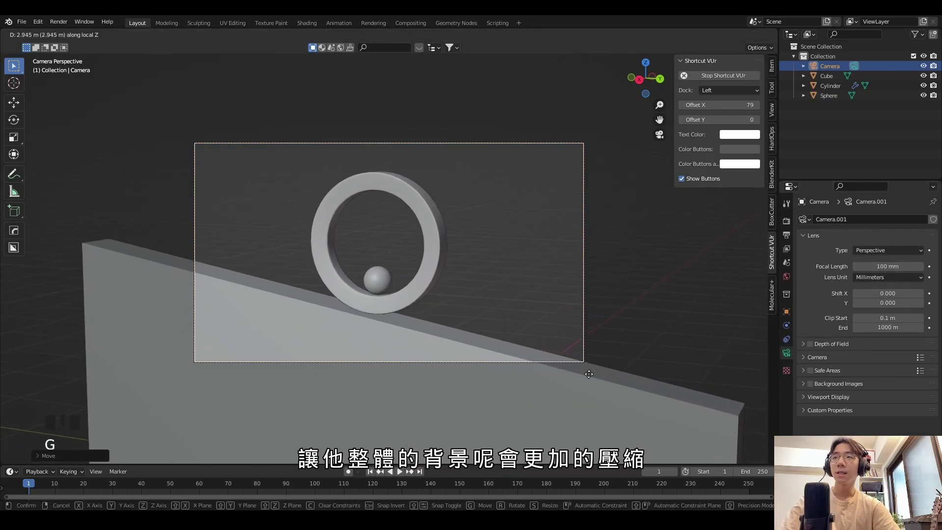
key(g)
key(g)
- Select the sloped slab and apply its scale
click(501, 212)
drag(482, 256, 447, 292)
drag(446, 289, 430, 232)
scroll(up, 3)
middle_click(412, 243)
scroll(down, 3)
scroll(up, 3)
click(786, 310)
key(ctrl+a)
middle_click(443, 229)
- Add a Bevel modifier to round the slope's edges
drag(792, 329, 529, 165)
drag(529, 166, 465, 162)
drag(464, 162, 474, 133)
click(474, 133)
drag(388, 139, 533, 191)
click(534, 191)
drag(451, 233, 463, 227)
scroll(down, 3)
middle_click(373, 228)
- Look through the scene camera to check the framing of the ring and ball
key(KP_0)
scroll(down, 3)
drag(412, 247, 352, 158)
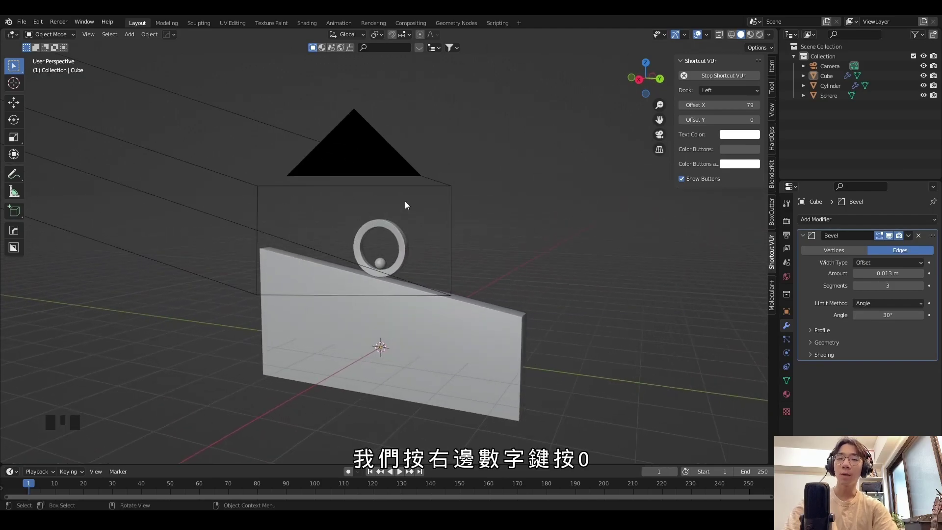
key(KP_0)
key(KP_0)
key(KP_0)
key(KP_0)
drag(452, 181, 439, 228)
scroll(down, 3)
key(KP_0)
- Nudge the camera position and review the shot from several angles
key(g)
scroll(up, 3)
click(597, 156)
scroll(down, 3)
drag(483, 219, 488, 235)
scroll(up, 3)
drag(477, 241, 455, 218)
scroll(up, 3)
scroll(down, 3)
drag(451, 260, 463, 264)
scroll(up, 3)
middle_click(480, 251)
- Inspect the framed scene and select the ball inside the ring
click(421, 183)
scroll(down, 3)
middle_click(429, 227)
click(399, 227)
drag(410, 228, 409, 220)
scroll(up, 3)
middle_click(470, 214)
click(357, 240)
click(443, 201)
click(363, 242)
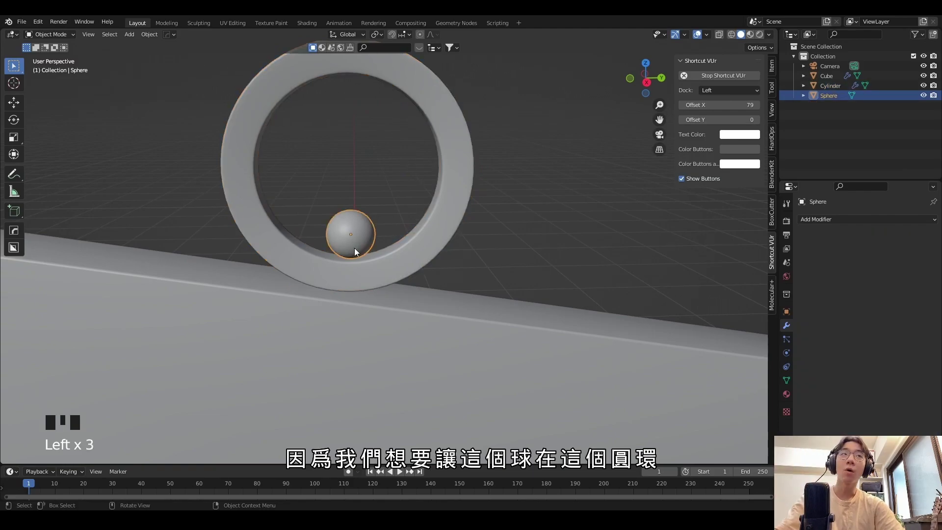
- Snap the 3D cursor to the ring's centre and set the rotation pivot to the 3D cursor
click(466, 143)
key(shift+s)
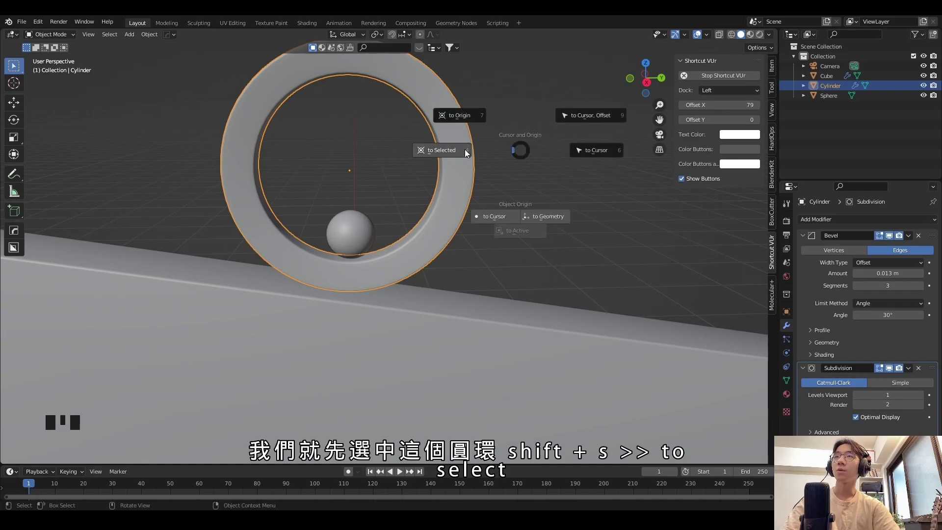
drag(428, 223, 385, 229)
click(385, 229)
middle_click(493, 204)
drag(494, 204, 193, 178)
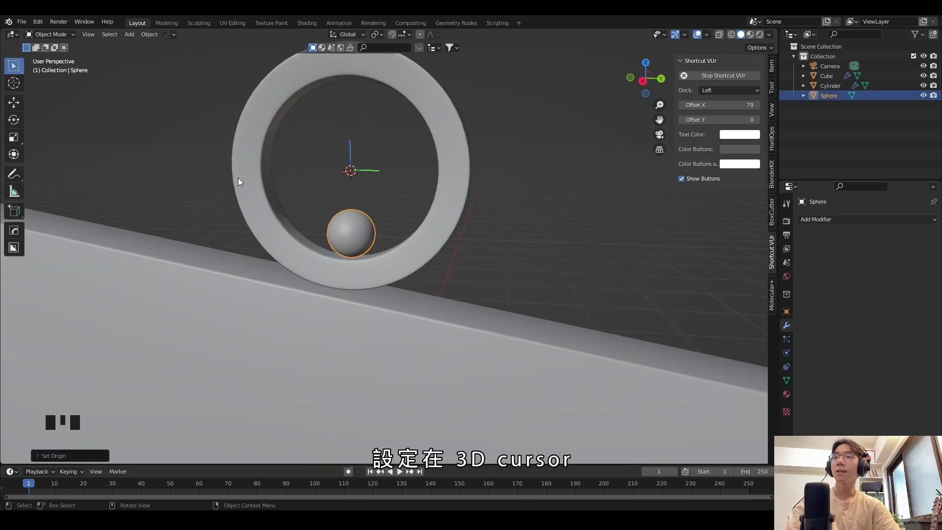
scroll(down, 3)
click(427, 197)
- Keyframe the ring and ball rotating X from 0° to 360° over 120 frames and play it back
key(r)
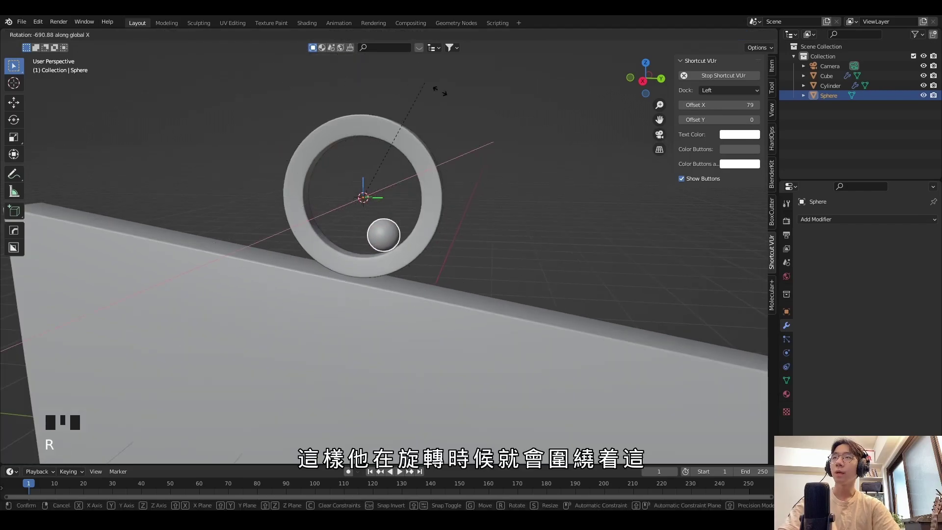
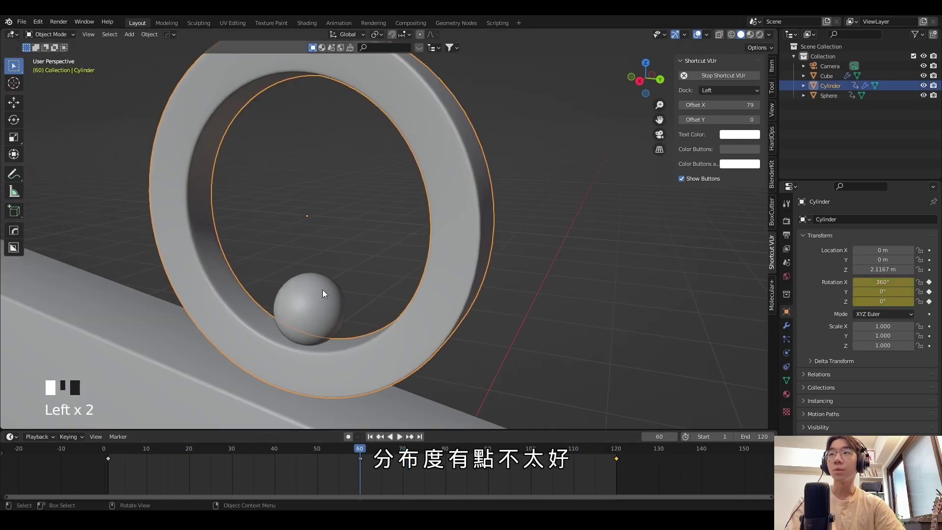
drag(490, 238, 510, 222)
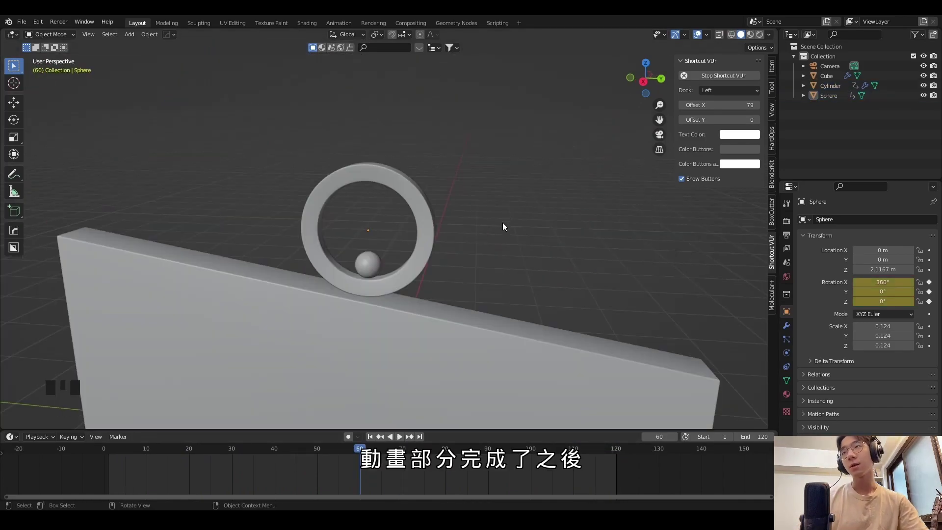
drag(474, 279, 514, 241)
key(KP_0)
key(space)
- Switch the render engine to Cycles in the render settings
click(763, 40)
click(789, 226)
drag(903, 220, 886, 248)
- Set the Cycles device to GPU Compute and enable denoising
drag(887, 253, 823, 328)
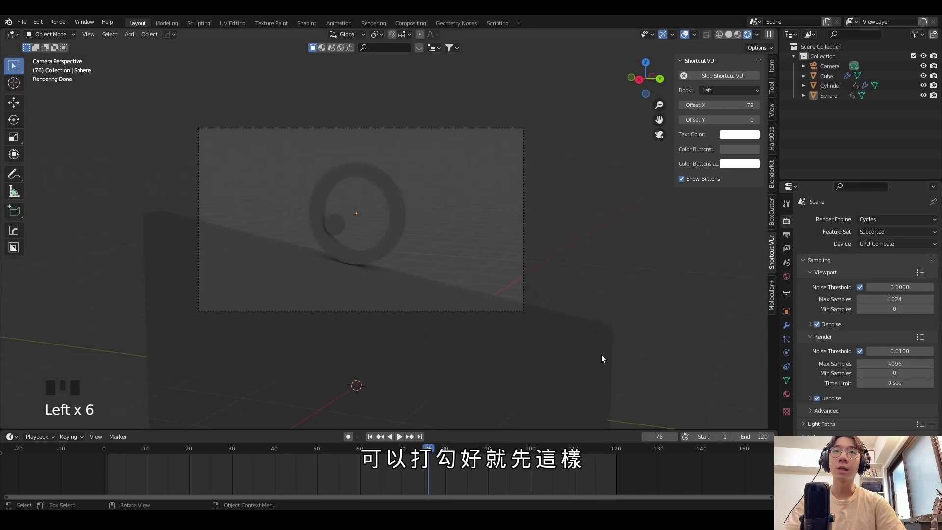
click(574, 190)
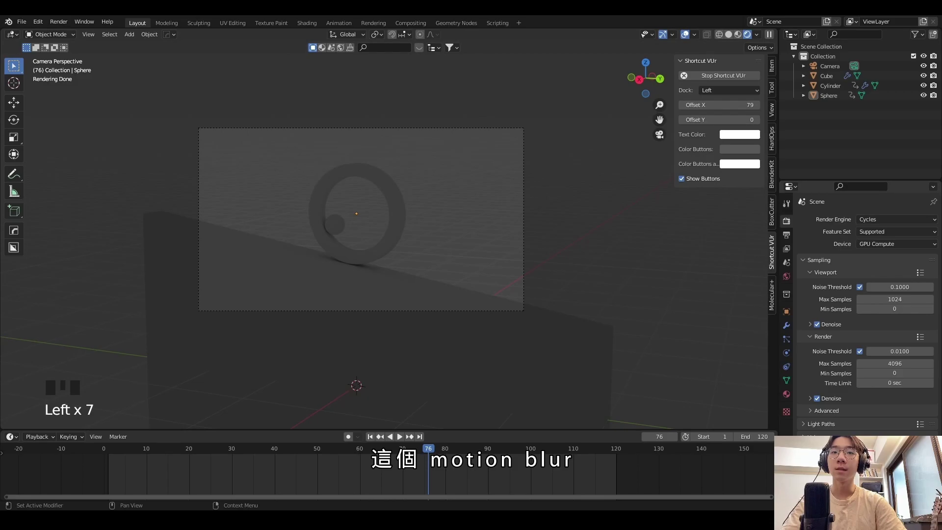
drag(449, 239, 439, 240)
scroll(up, 3)
scroll(down, 3)
- Add an area light and move it up above the slope
key(shift+a)
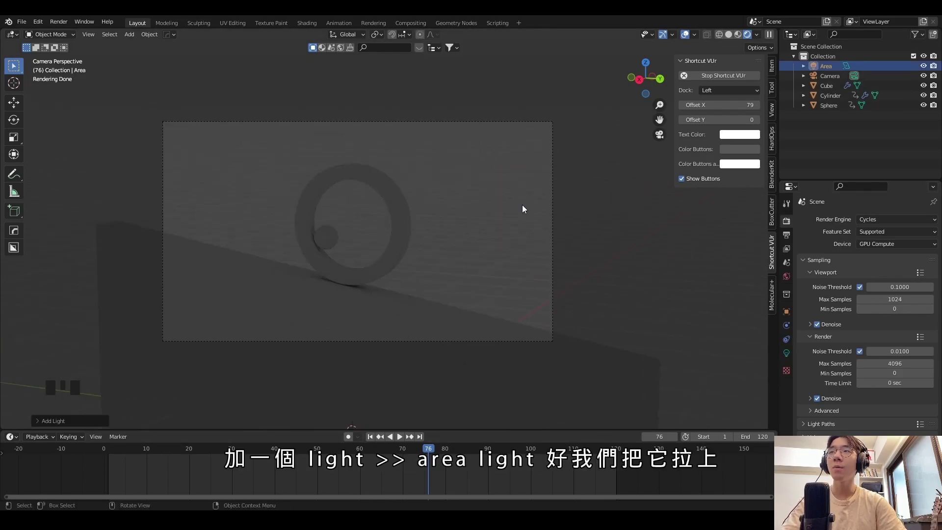
scroll(down, 3)
key(g)
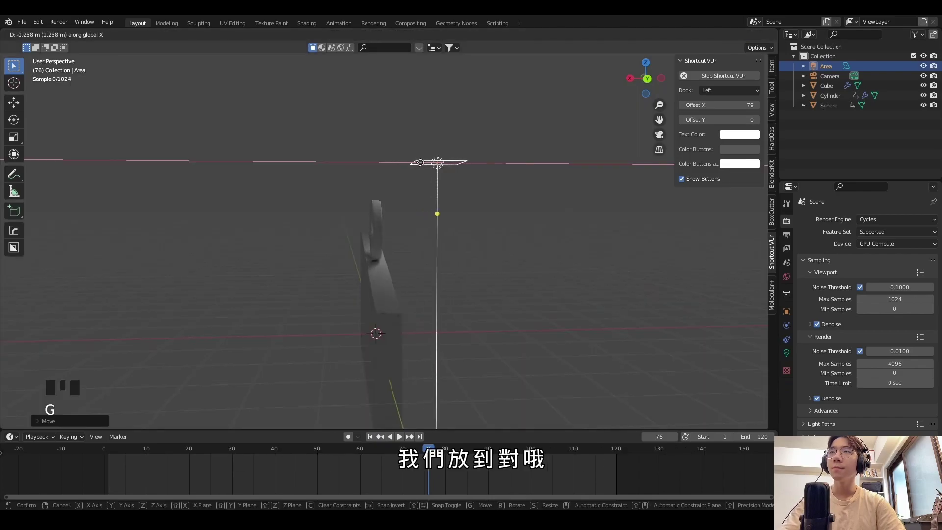
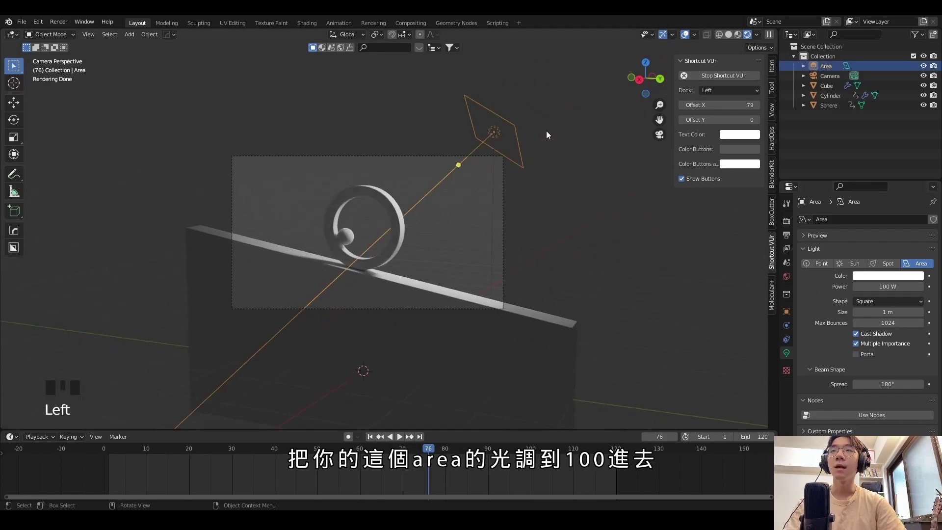
- Open the World settings and edit the background colour towards black
click(788, 279)
click(905, 282)
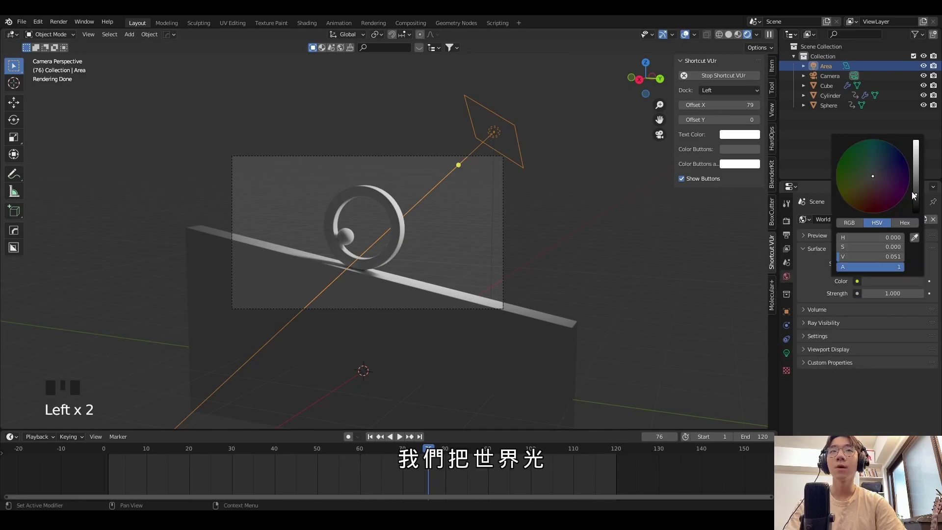
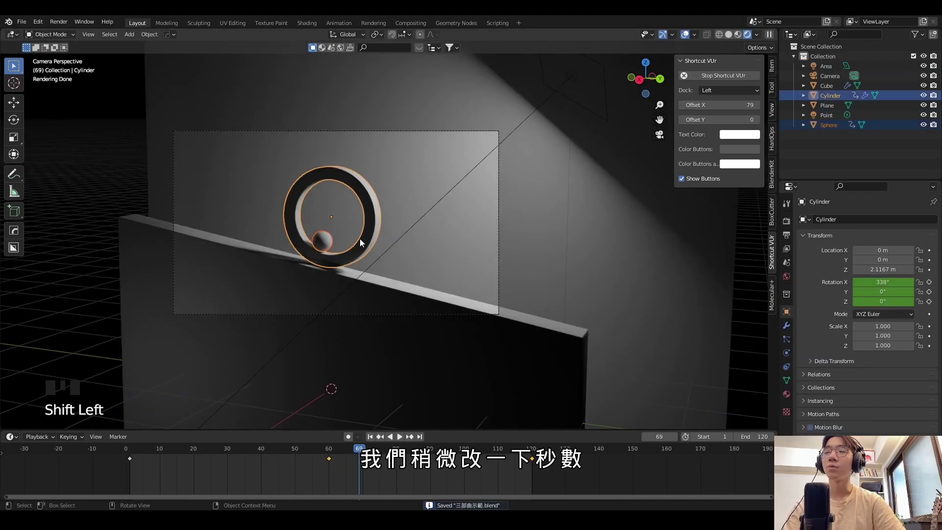
- Pan the timeline to revise the ring's keyframe timing toward 240 frames
middle_click(508, 468)
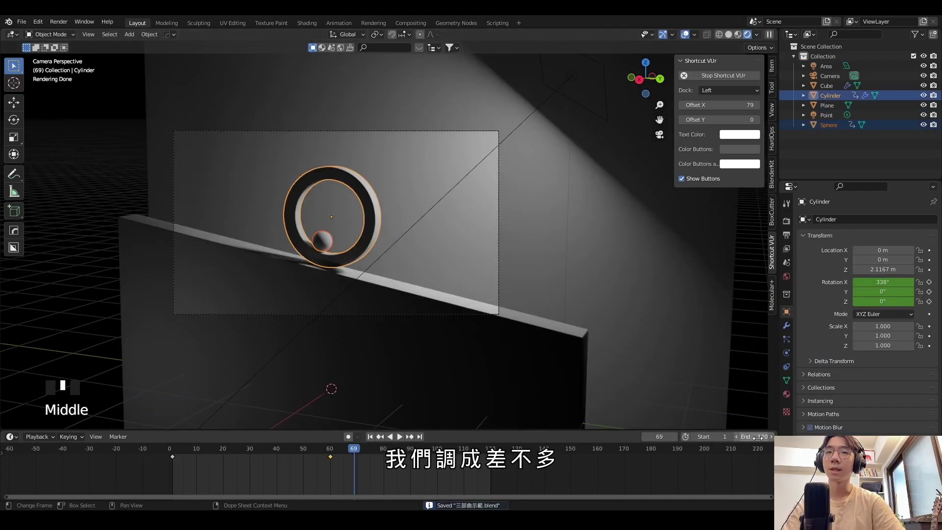
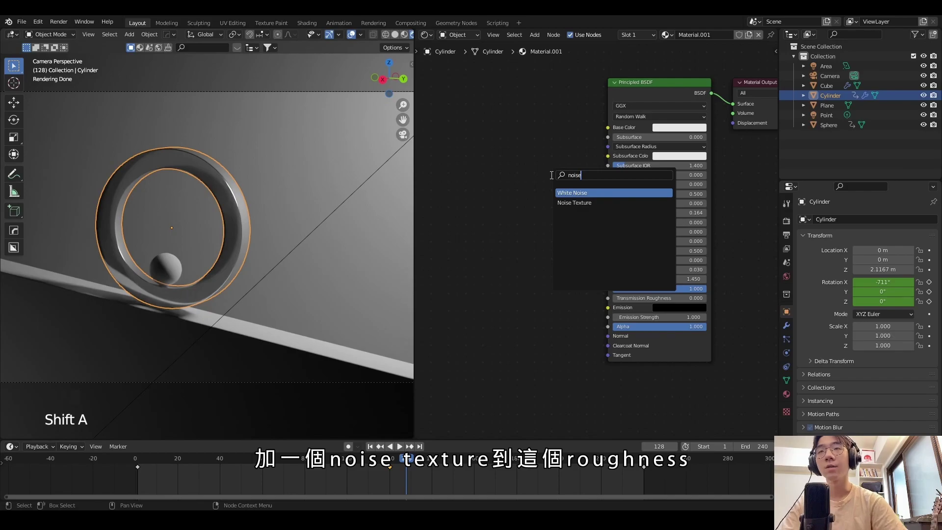
- Add a Noise Texture node in the Shader Editor to drive the glass roughness
drag(607, 228, 578, 247)
middle_click(578, 247)
key(shift+a)
middle_click(597, 205)
click(524, 196)
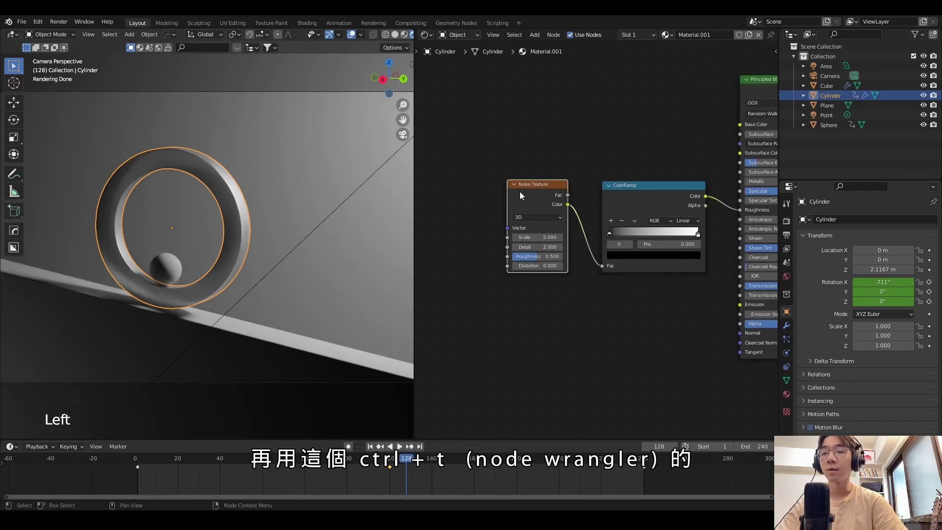
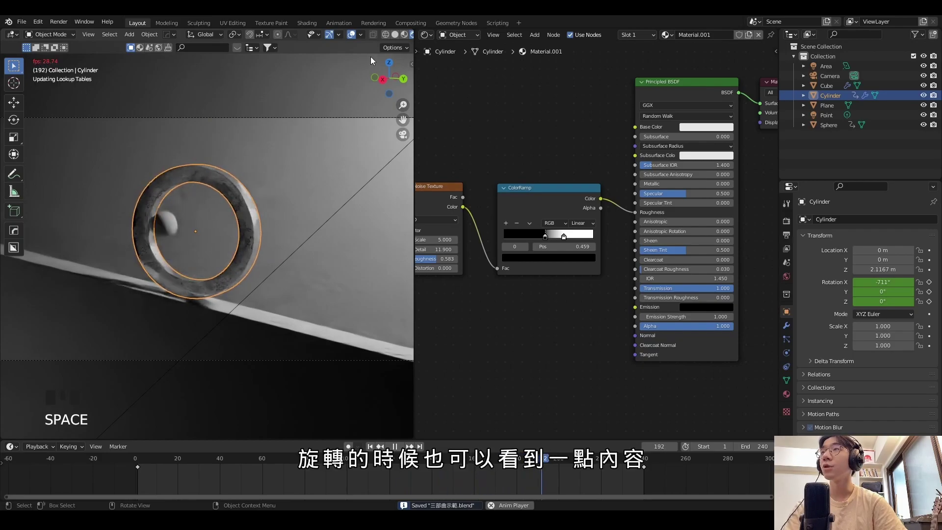
- Switch the viewport to rendered shading, view through the camera and bring up the save options
click(408, 36)
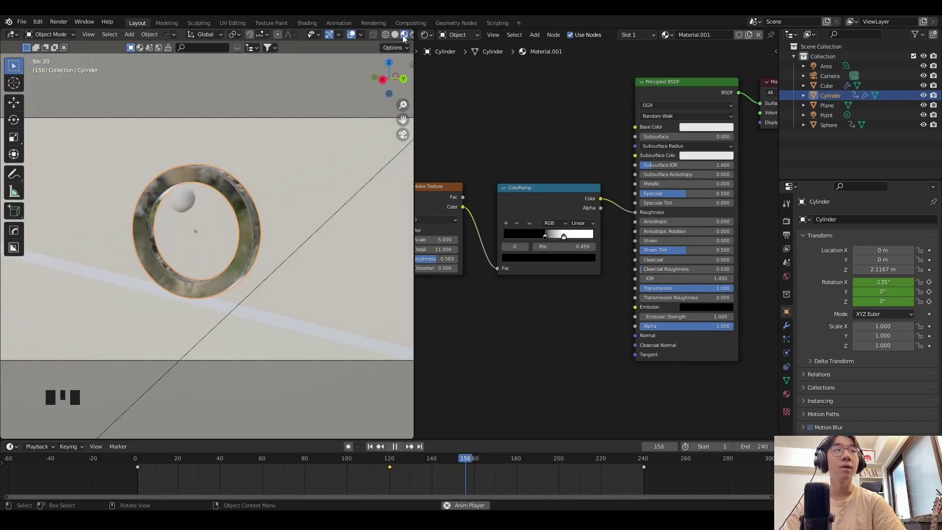
click(401, 35)
key(space)
key(ctrl+s)
- Select the slope and set its Voronoi texture feature to Distance to Edge
middle_click(291, 258)
scroll(down, 3)
click(281, 293)
click(685, 34)
drag(569, 231, 495, 200)
key(shift+a)
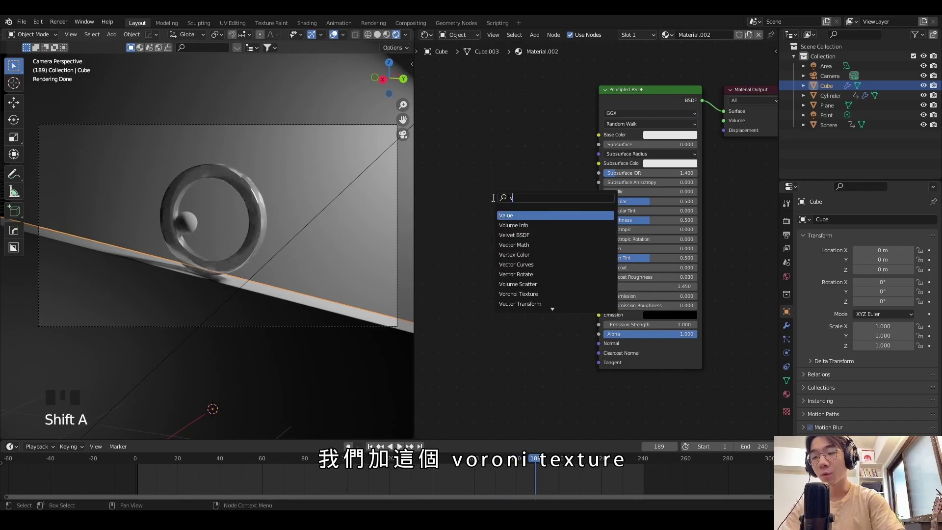
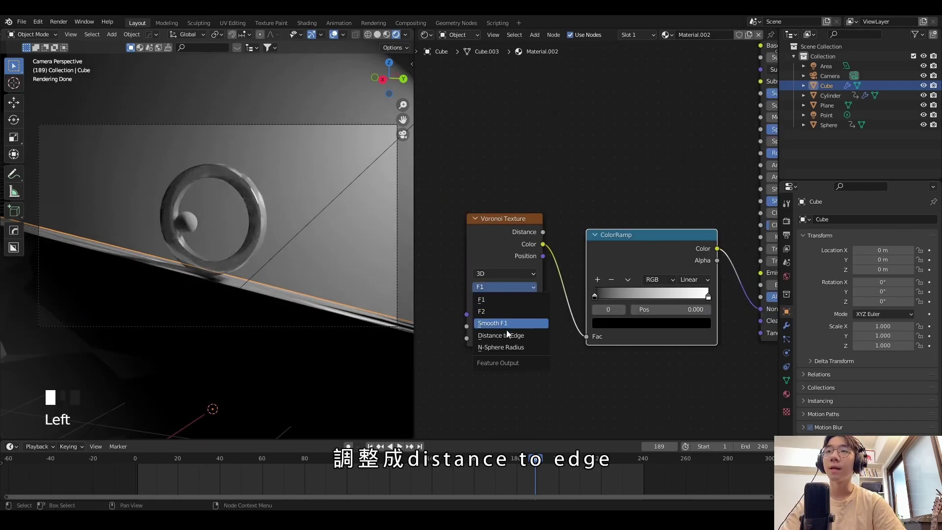
middle_click(600, 259)
drag(508, 245, 506, 230)
click(506, 230)
- Preview the Voronoi and color ramp on the slope, feeding the ramp into Roughness and a Bump on Normal
key(ctrl+t)
drag(529, 237, 480, 246)
drag(480, 247, 529, 319)
middle_click(529, 319)
click(600, 221)
scroll(up, 3)
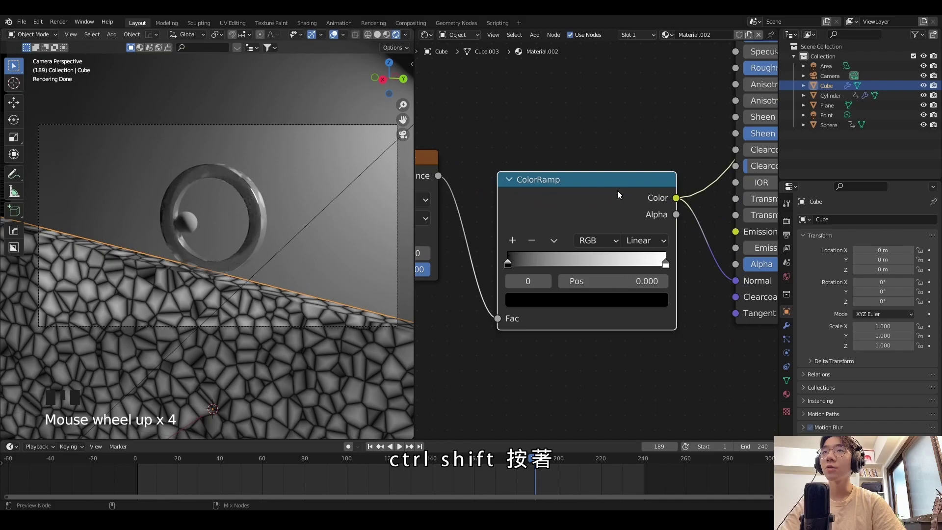
click(598, 203)
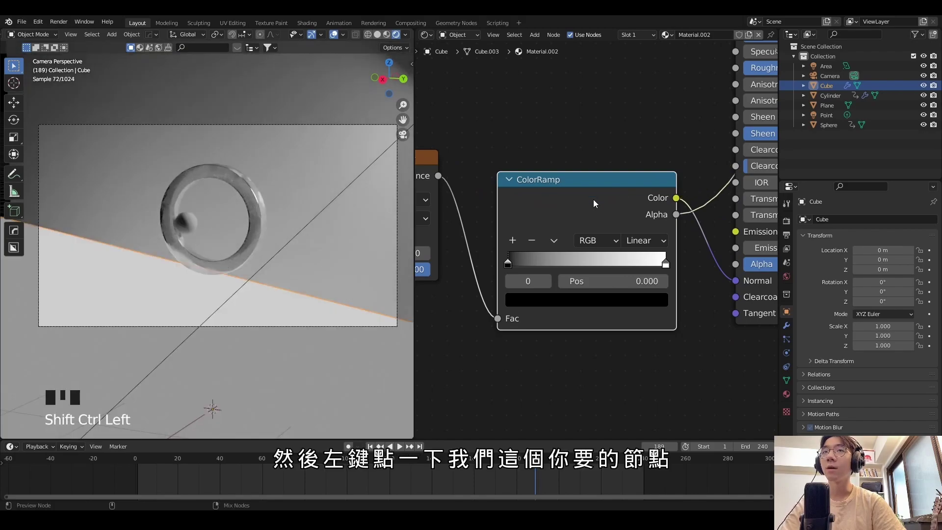
click(597, 203)
scroll(down, 3)
click(478, 209)
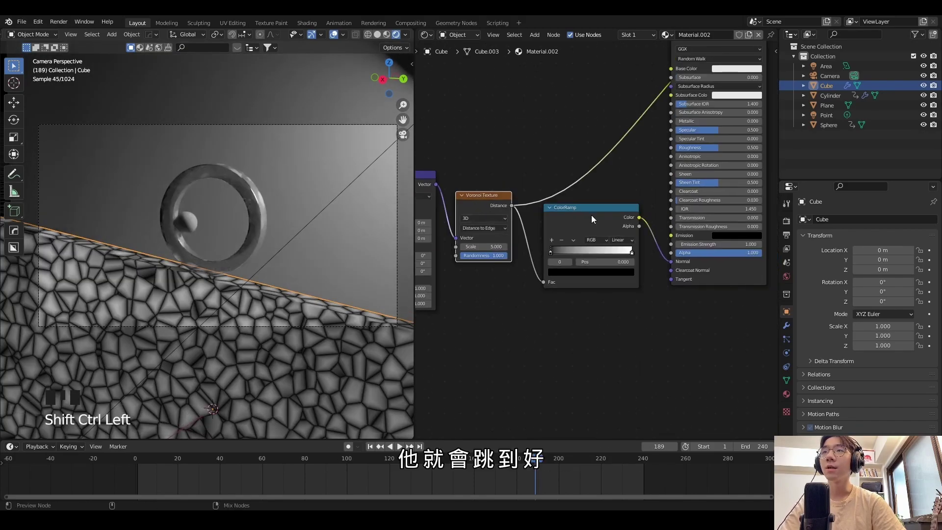
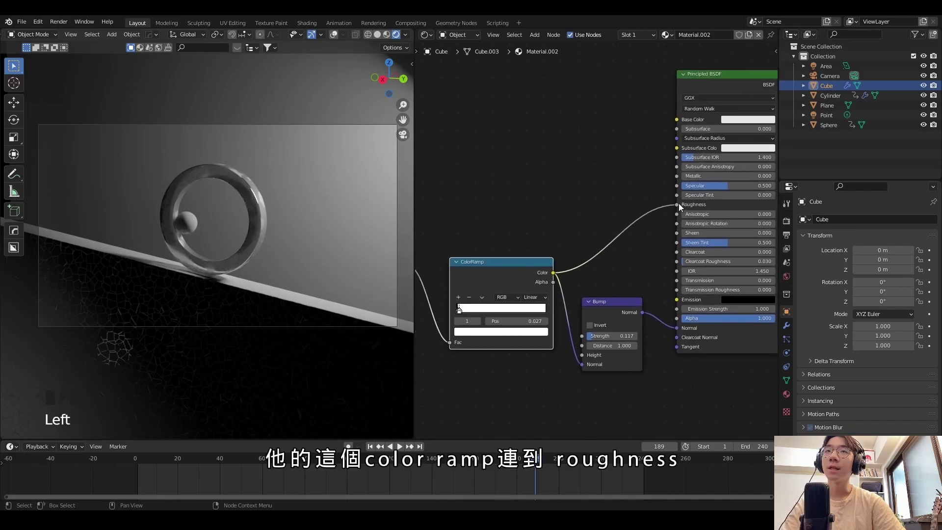
- Select the wall plane and link the slope's cracked material to it with Ctrl+L
scroll(down, 3)
scroll(up, 3)
key(ctrl+s)
click(339, 39)
click(283, 181)
scroll(down, 3)
middle_click(282, 181)
scroll(up, 3)
click(310, 227)
drag(298, 235, 251, 292)
click(251, 291)
key(ctrl+l)
- Apply the wall's rotation and scale so its scale resets to 1 at the same size
drag(236, 184, 221, 143)
click(221, 144)
scroll(up, 3)
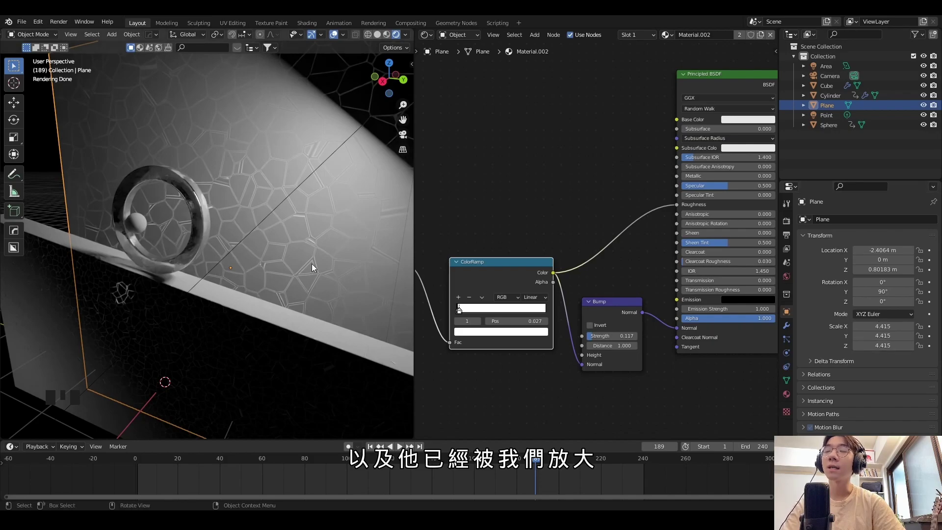
scroll(down, 3)
scroll(up, 3)
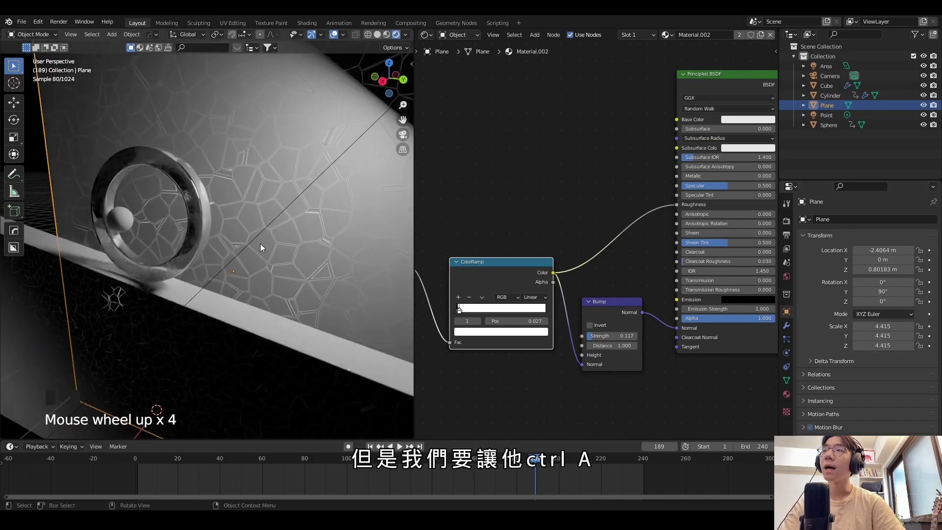
key(ctrl+a)
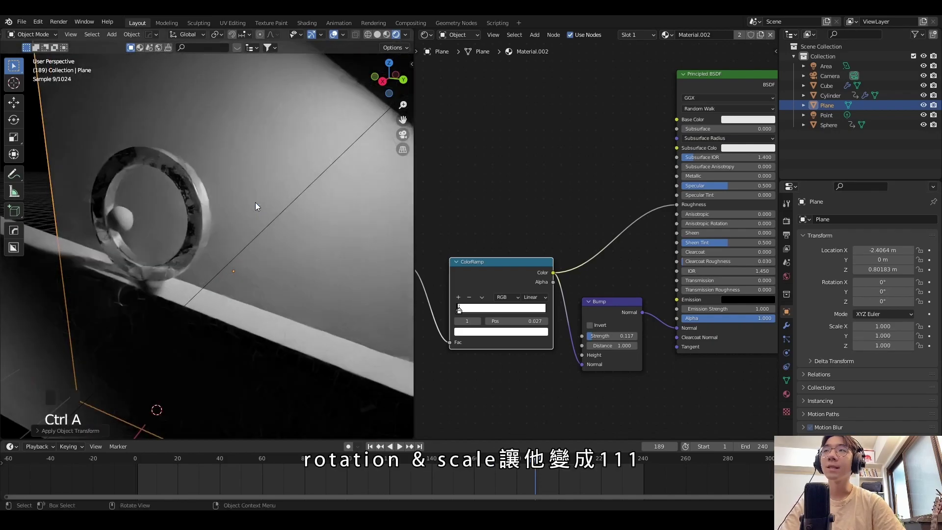
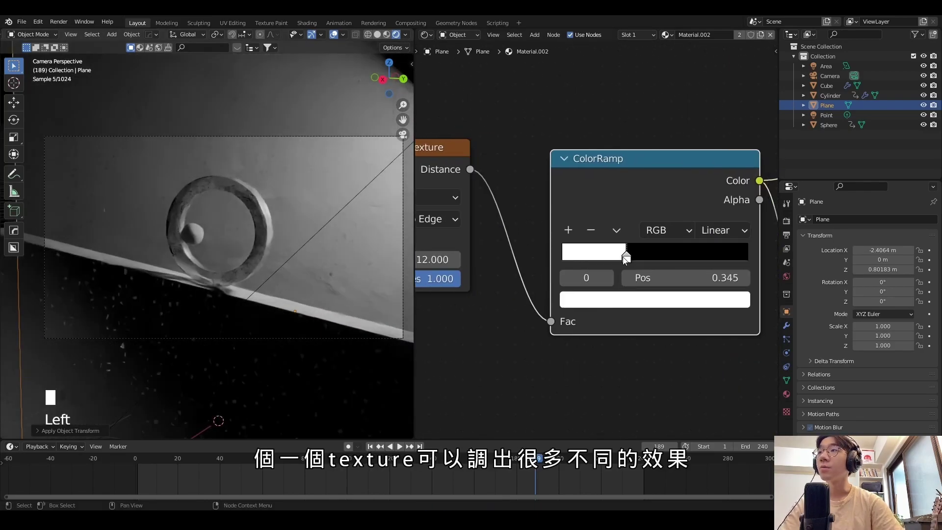
- Sharpen the wall's crack ramp stop to 0.345, then select the ball and enter Edit Mode
key(ctrl+s)
click(203, 239)
drag(213, 240, 283, 249)
scroll(up, 3)
key(KP_Decimal)
scroll(down, 3)
key(Tab)
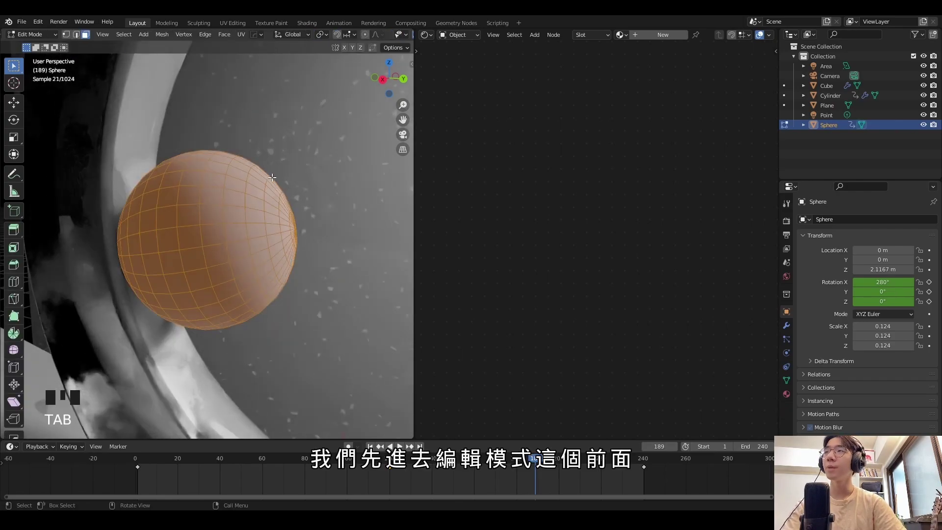
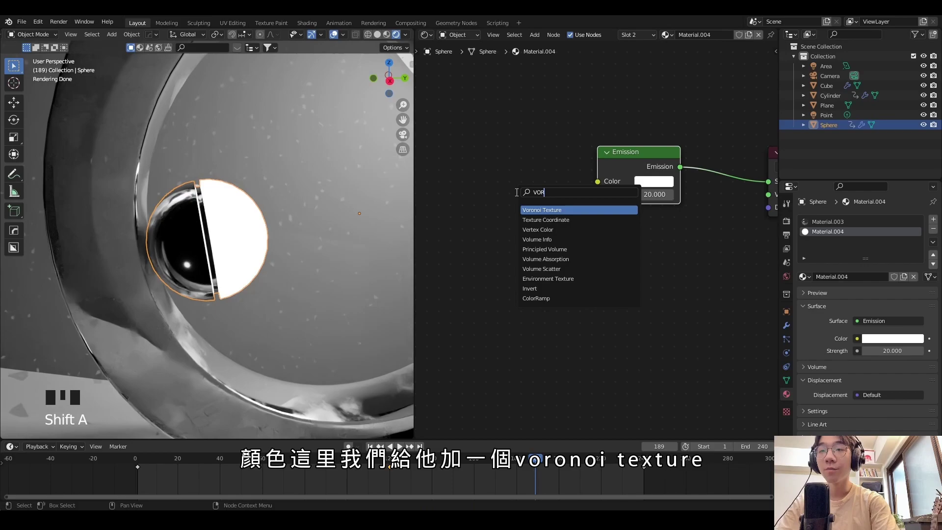
- Flip the ball's edge-distance color ramp so only the cracks feed the emission color
scroll(down, 3)
scroll(up, 3)
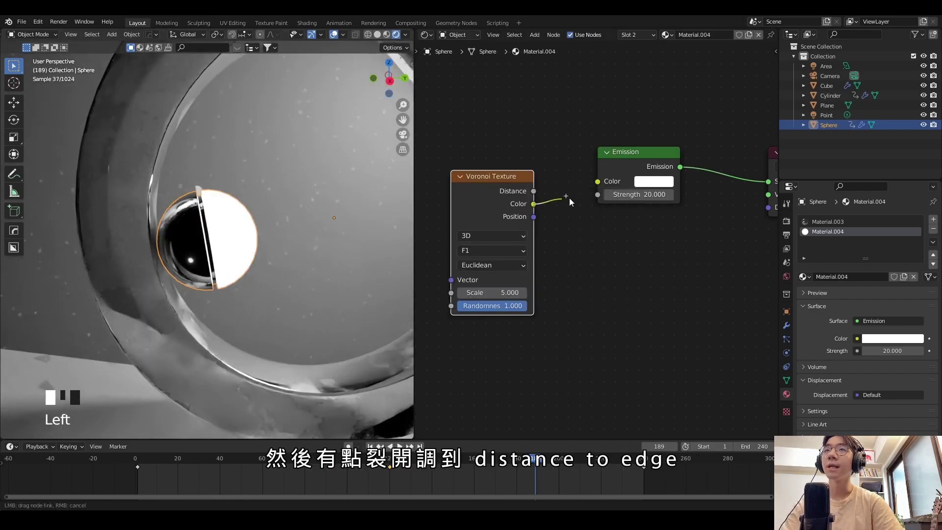
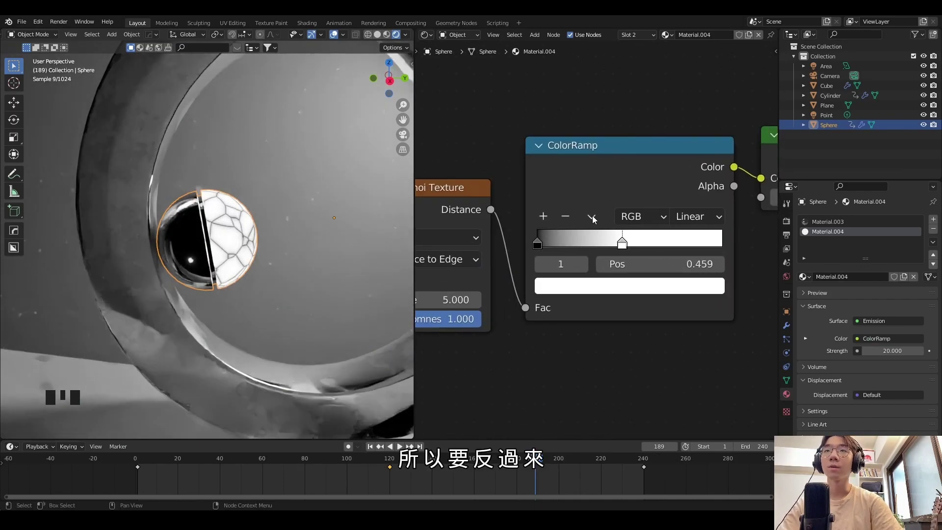
click(596, 218)
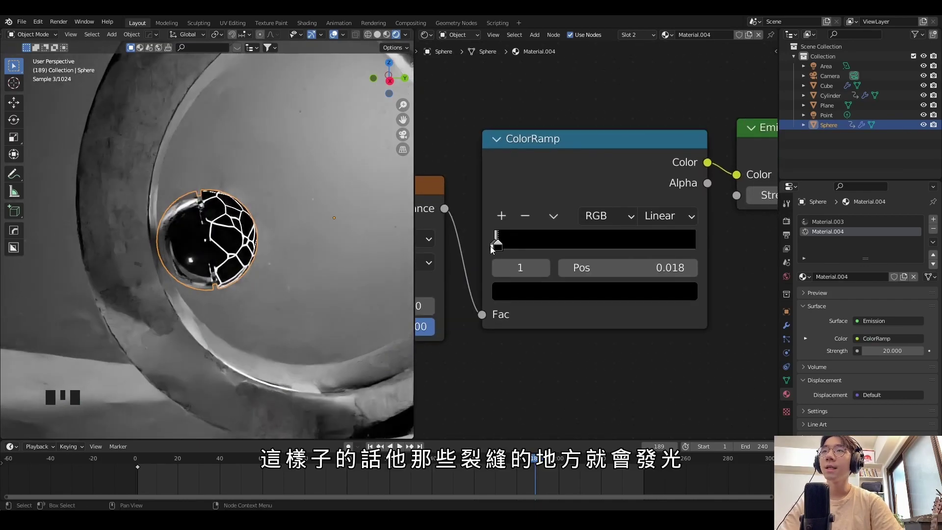
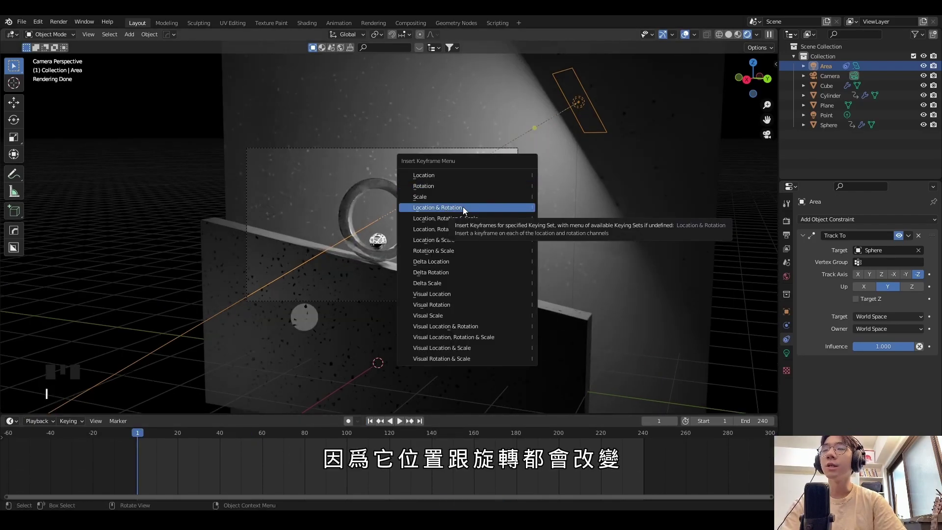
- Move the area light and keyframe its location and rotation at the first frames
drag(146, 435, 588, 247)
key(g)
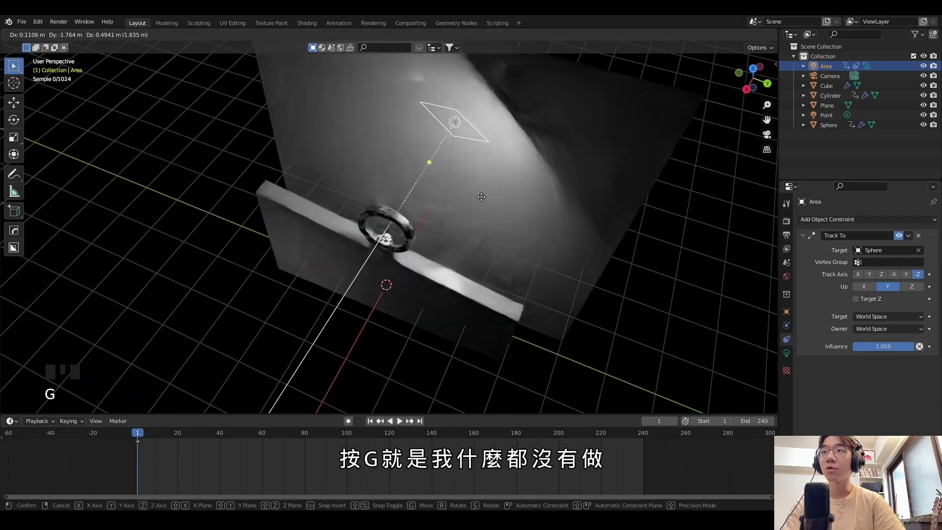
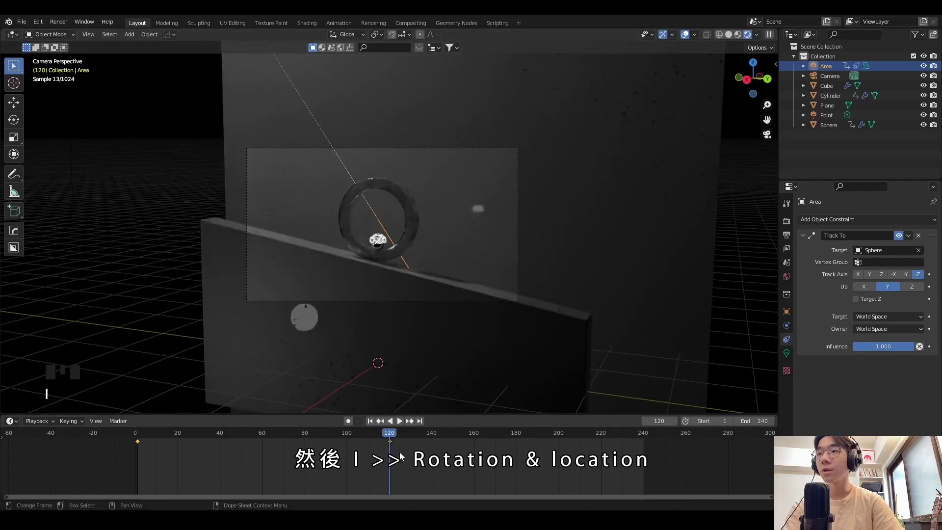
key(ctrl+c)
key(ctrl+v)
- Move the light again, keyframe location and rotation at the last frame, and play back to check
drag(185, 459, 615, 274)
key(space)
key(ctrl+s)
key(space)
click(372, 425)
key(shift+a)
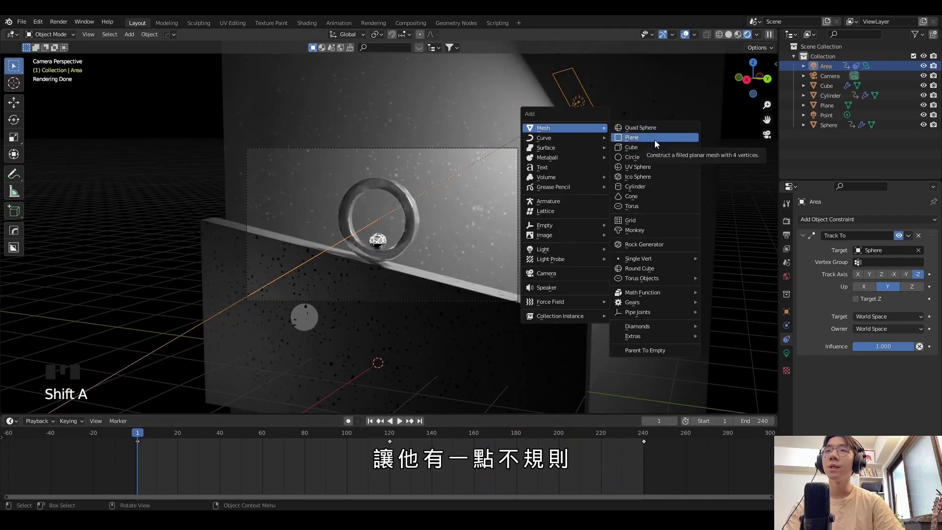
- Add a UV sphere, shrink it and move it in front of the area light as a shadow blocker
key(g)
key(g)
key(s)
key(g)
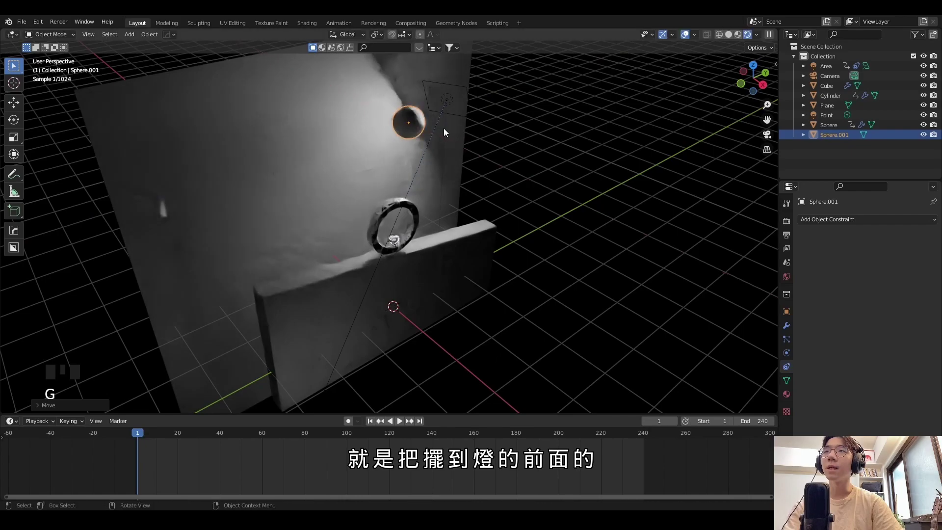
key(Right)
key(KP_0)
key(g)
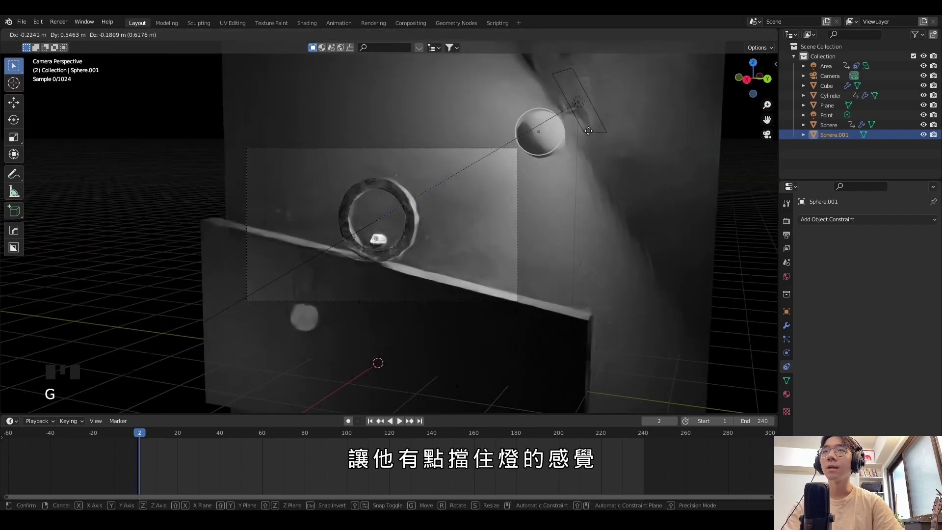
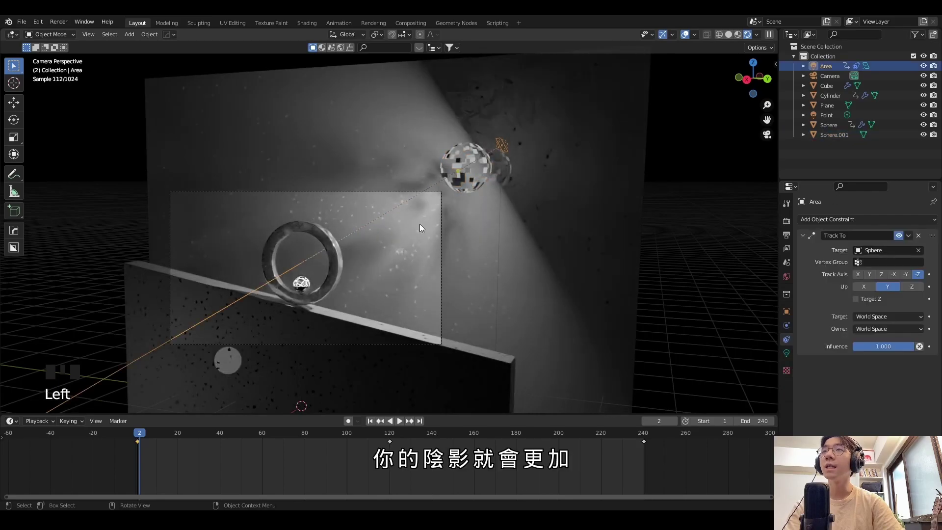
- Scale the area light down and up to tune the blocker's shadow softness, then save
key(s)
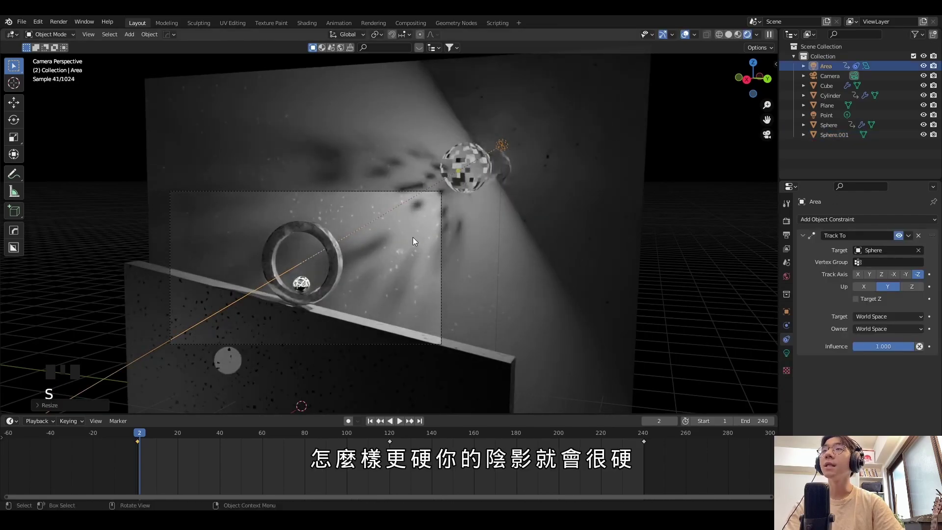
key(s)
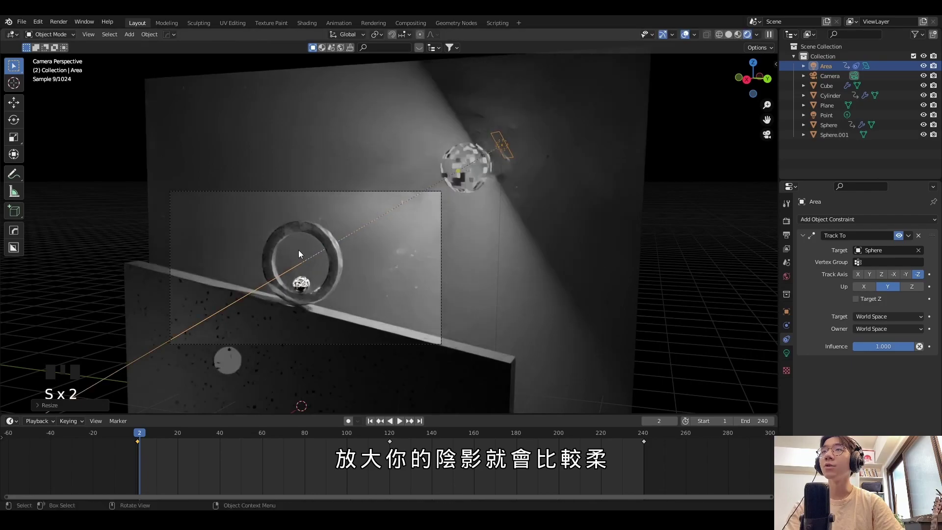
key(s)
key(s)
key(s)
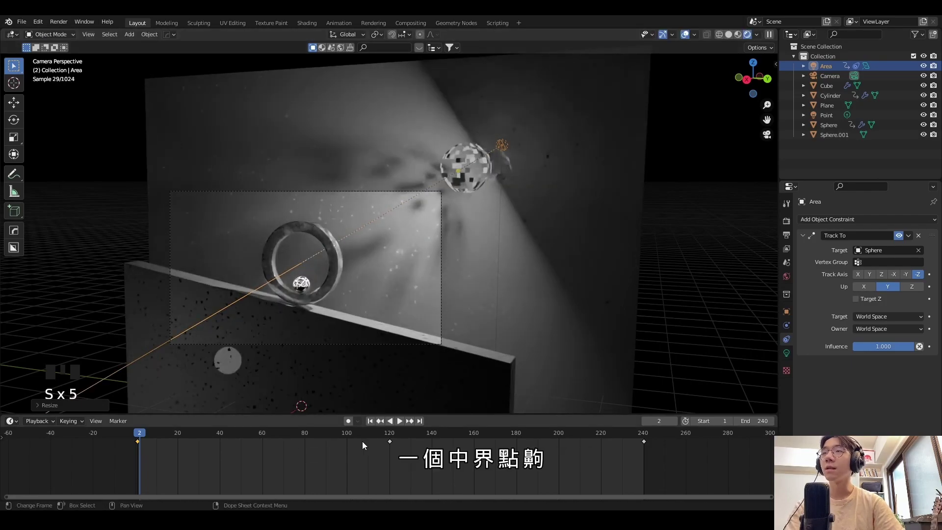
key(ctrl+s)
- Parent the blocker sphere to the light, play through the animation to check, and save the project
click(489, 166)
click(506, 150)
key(ctrl+p)
key(space)
key(ctrl+s)
drag(406, 307, 428, 283)
scroll(up, 3)
key(ctrl+s)
key(space)
key(ctrl+s)
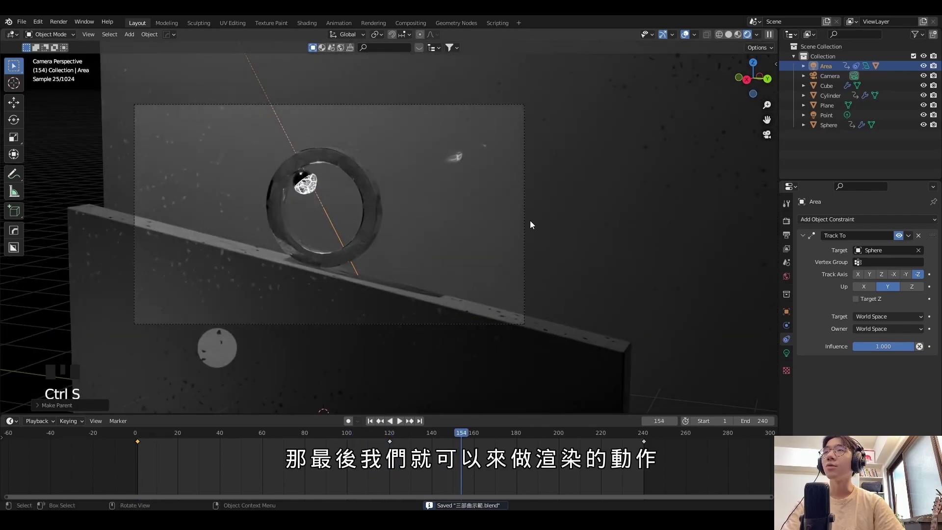
- Review Output Properties: 1920x1080 resolution, 30 fps and frame range 1–240
click(791, 224)
scroll(down, 3)
drag(841, 374, 897, 404)
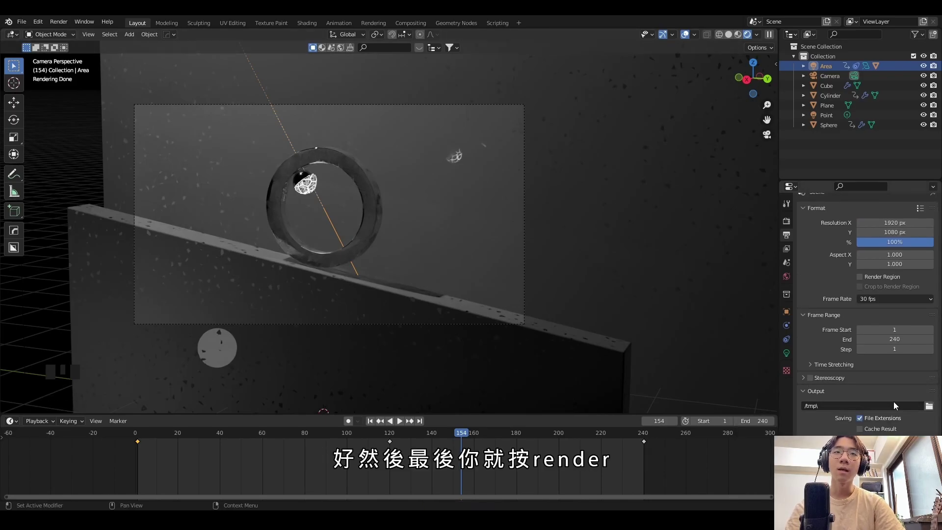
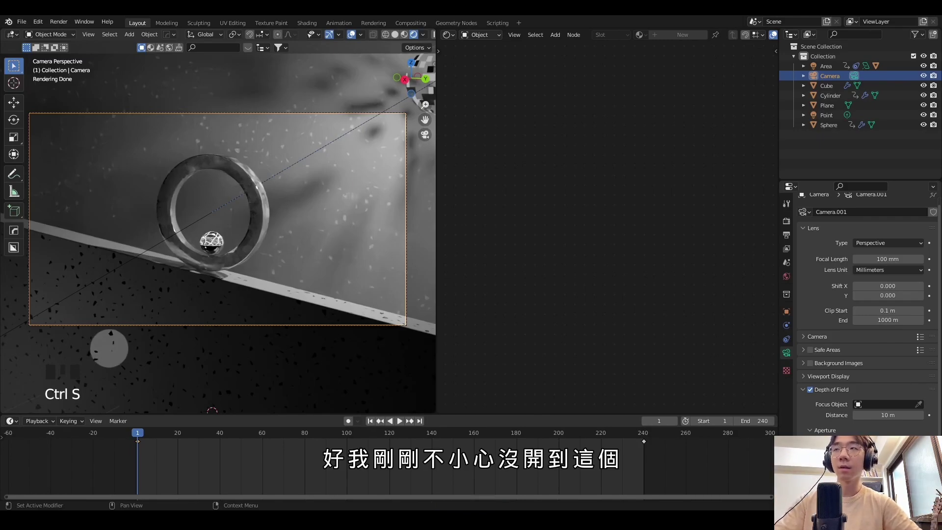
- Enable Depth of Field on the 100 mm camera with the ball Sphere as focus object
key(ctrl+s)
drag(273, 219, 288, 226)
key(ctrl+s)
scroll(down, 3)
middle_click(351, 226)
key(ctrl+s)
key(ctrl+s)
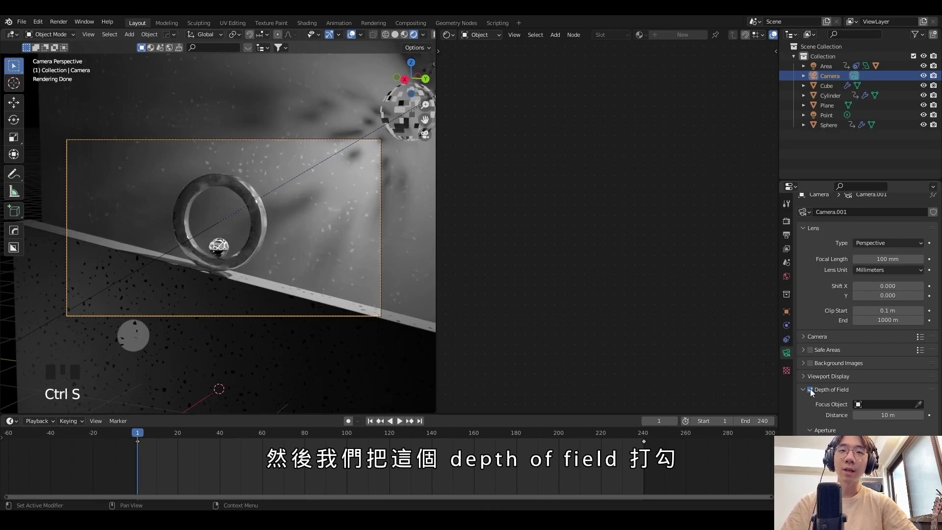
click(341, 139)
click(339, 141)
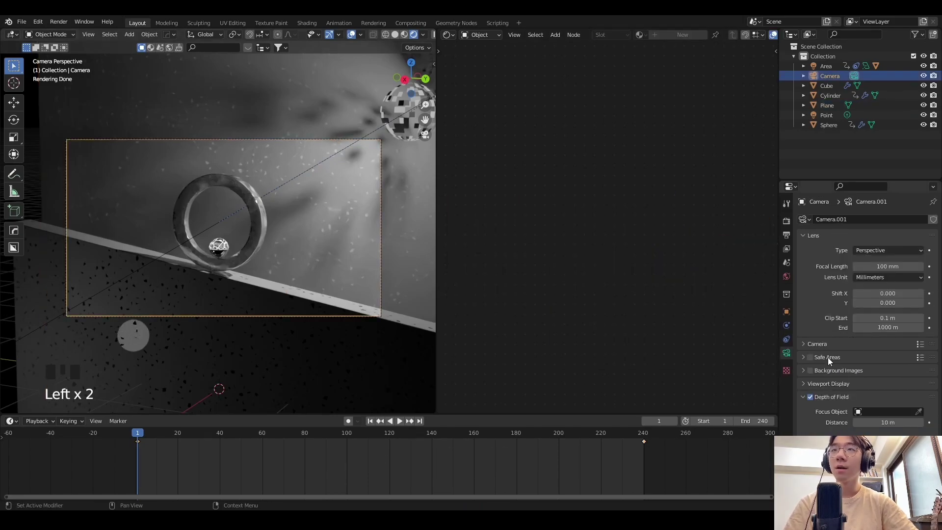